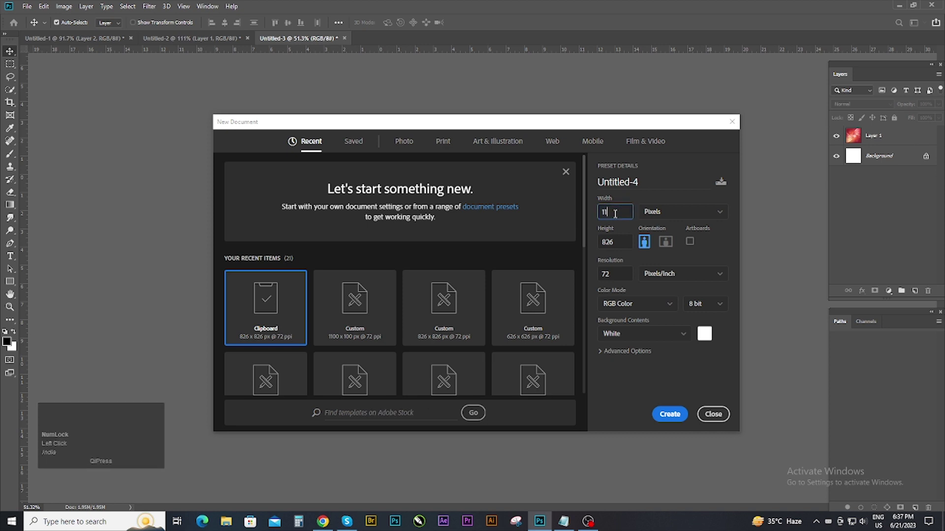
- Set the new document to 1100 x 1100 px
click(593, 240)
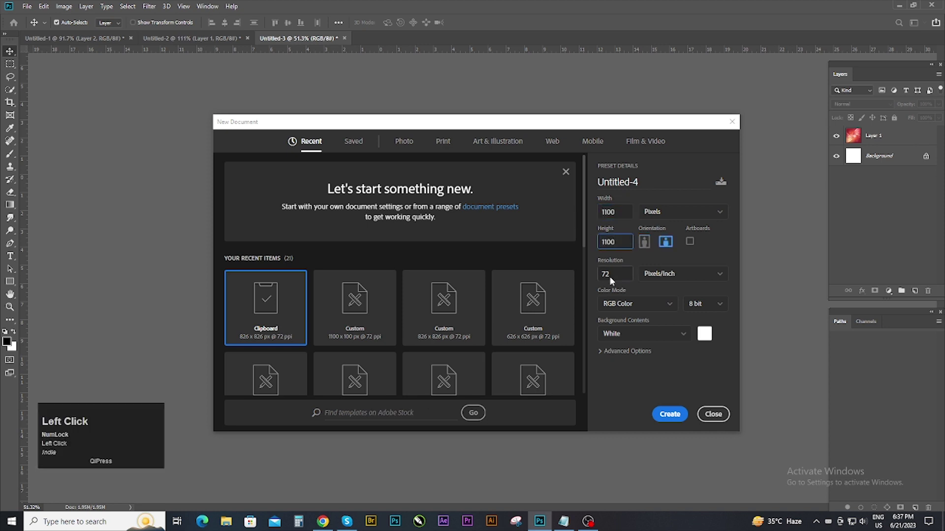
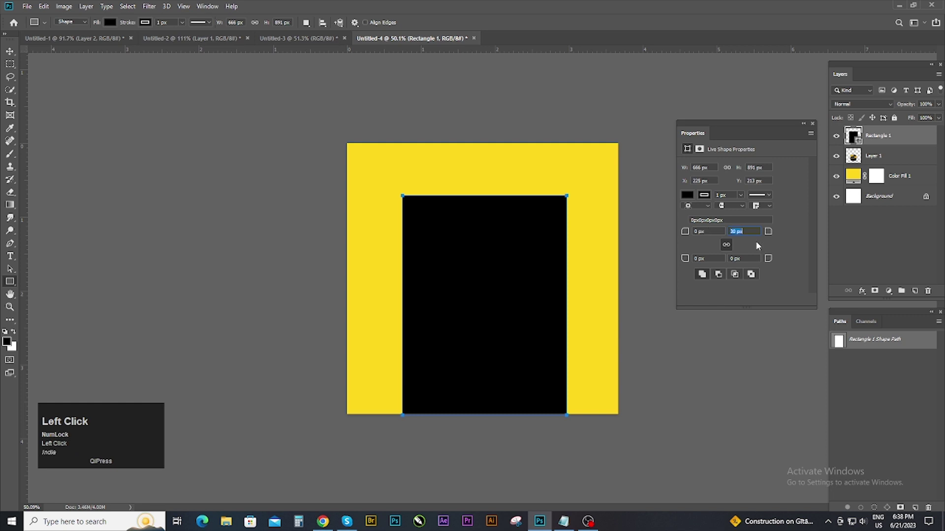
- Round the rectangle's top-left and top-right corners to 300 px, forming an arch
key(ctrl+z)
drag(727, 247, 745, 225)
click(745, 224)
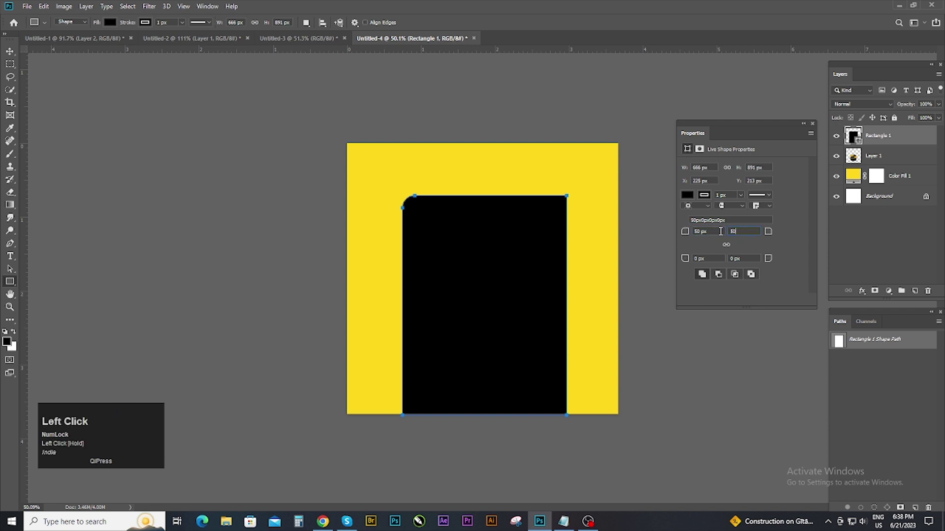
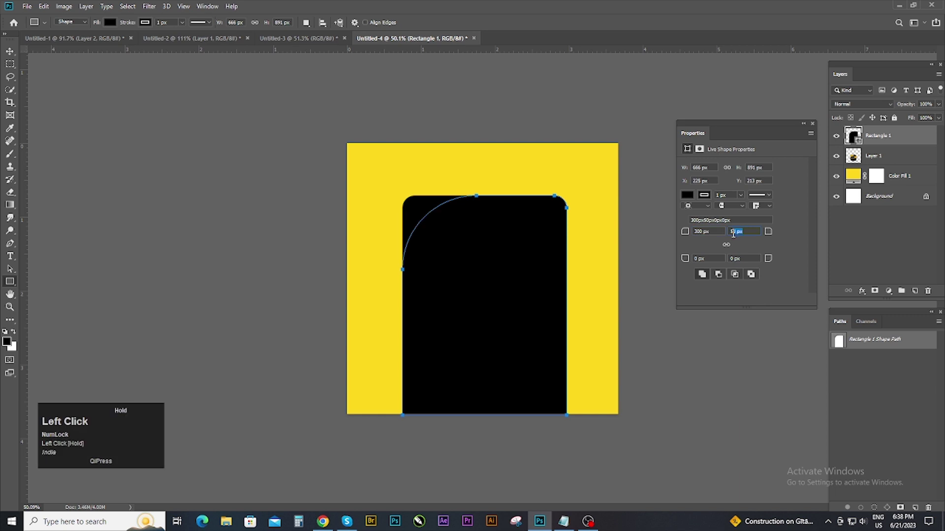
click(785, 245)
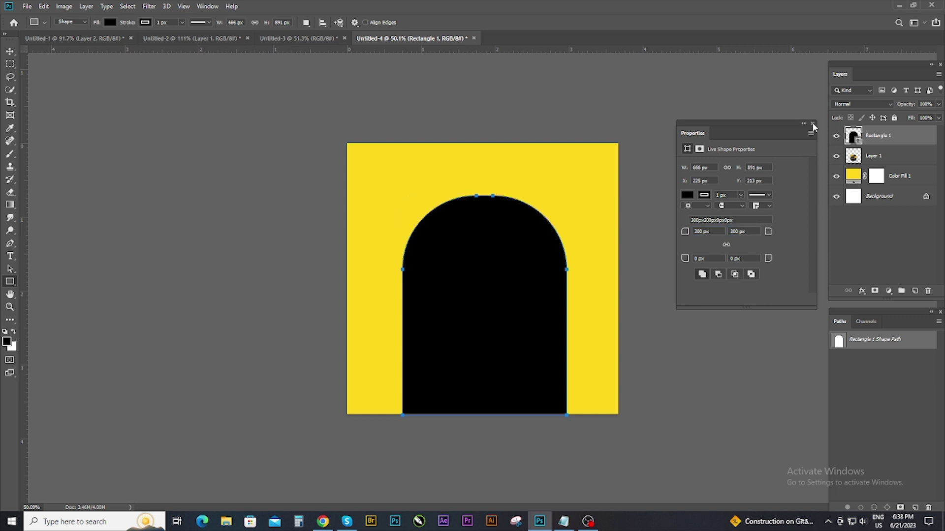
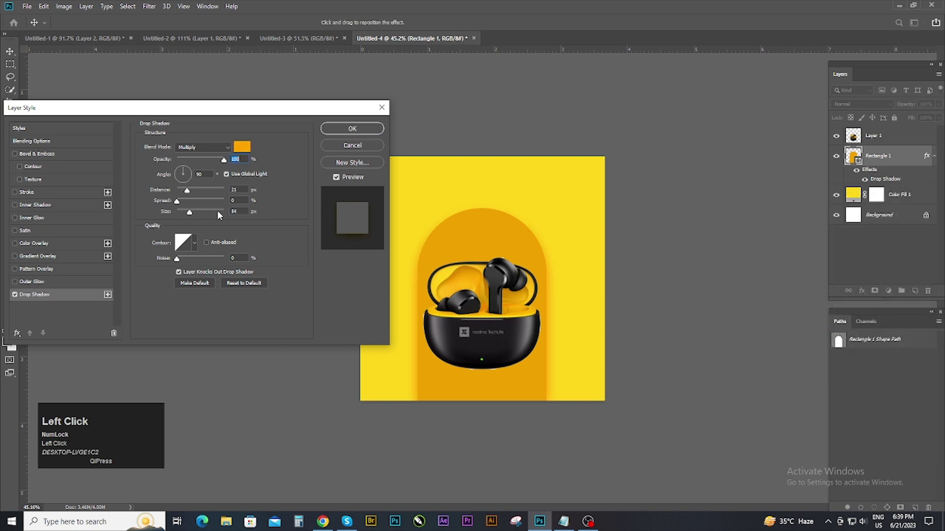
- Apply the Drop Shadow and Outer Glow layer style to the golden arch
click(198, 212)
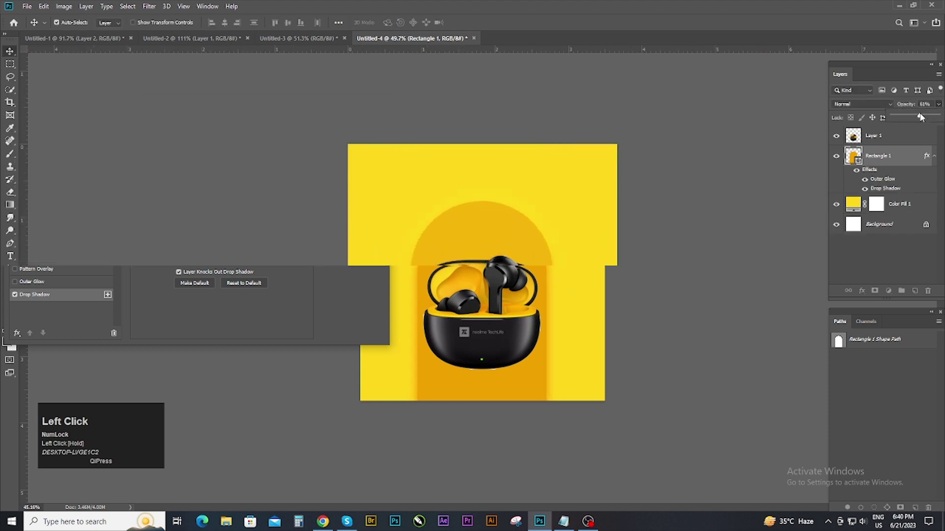
- Add a new layer and bring the abstract wave image onto the canvas
key(b)
click(891, 297)
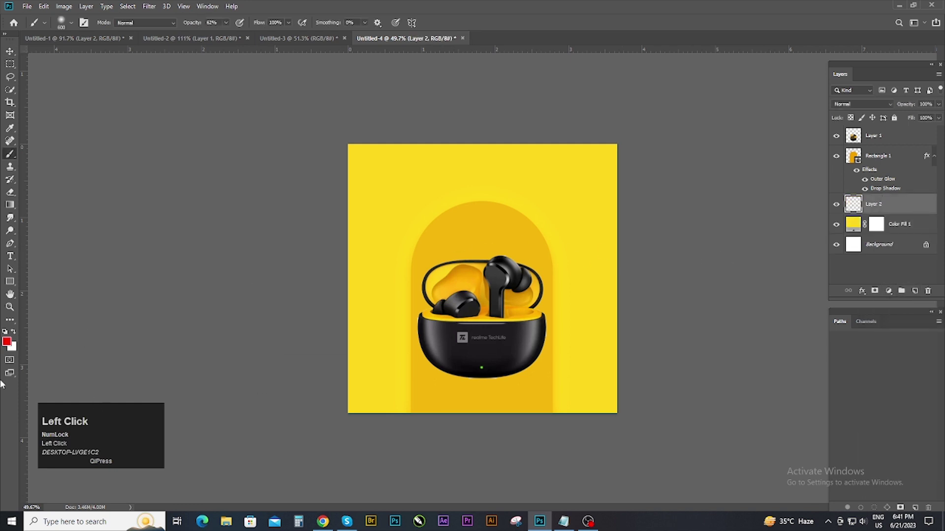
scroll(up, 3)
scroll(up, 3)
drag(110, 44, 739, 203)
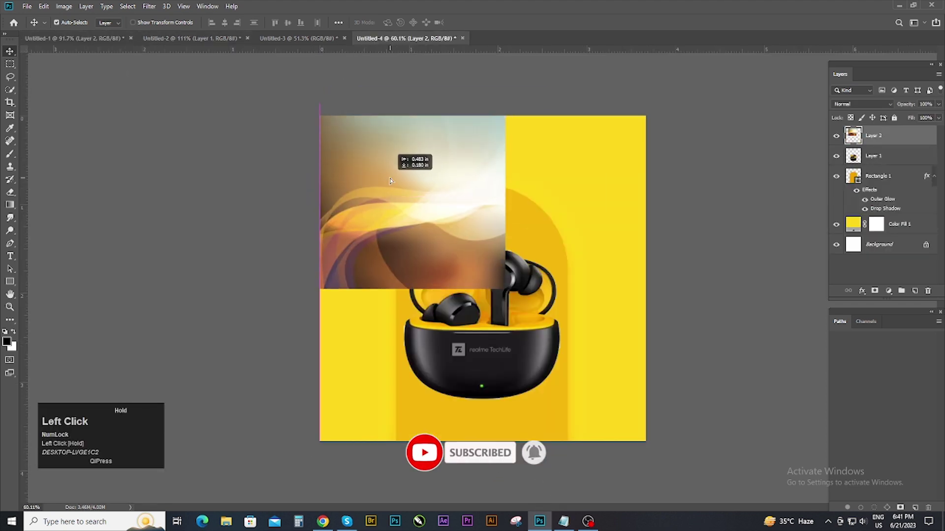
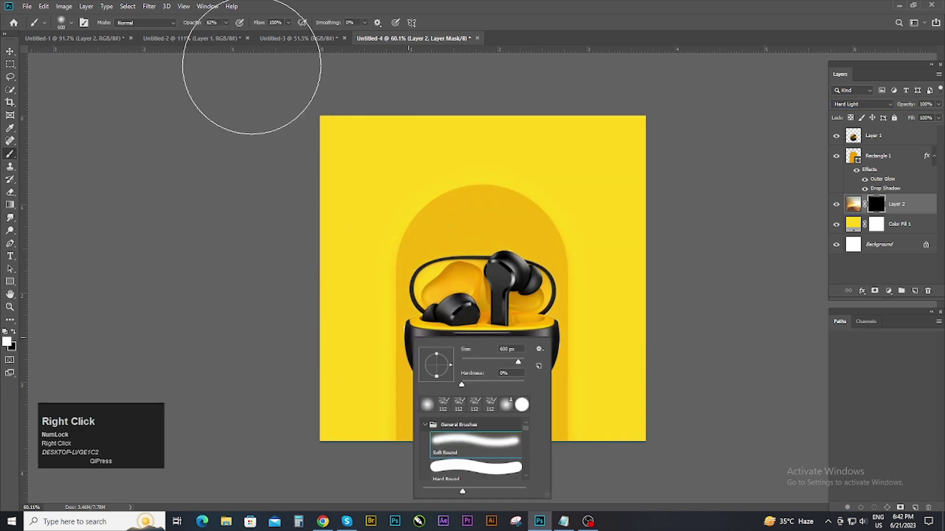
- Brush the wave image back through its black layer mask with soft white strokes
drag(226, 29, 211, 42)
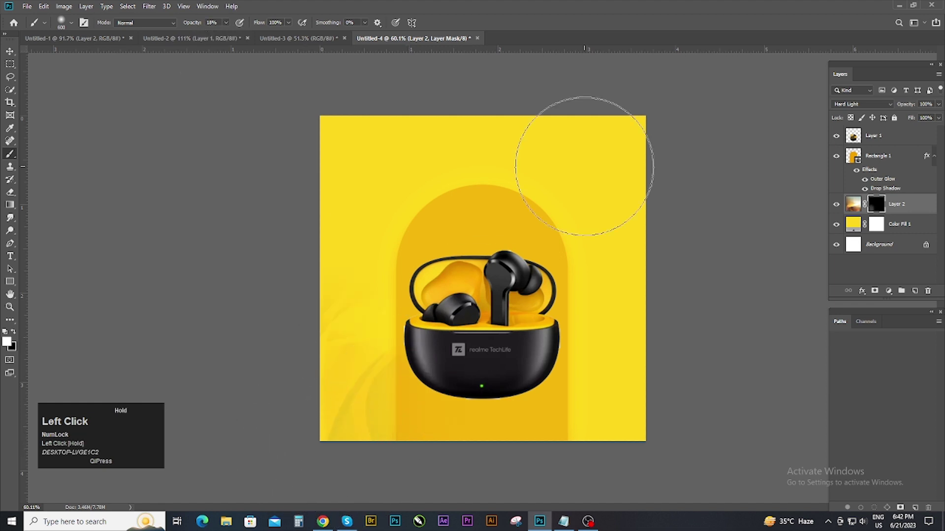
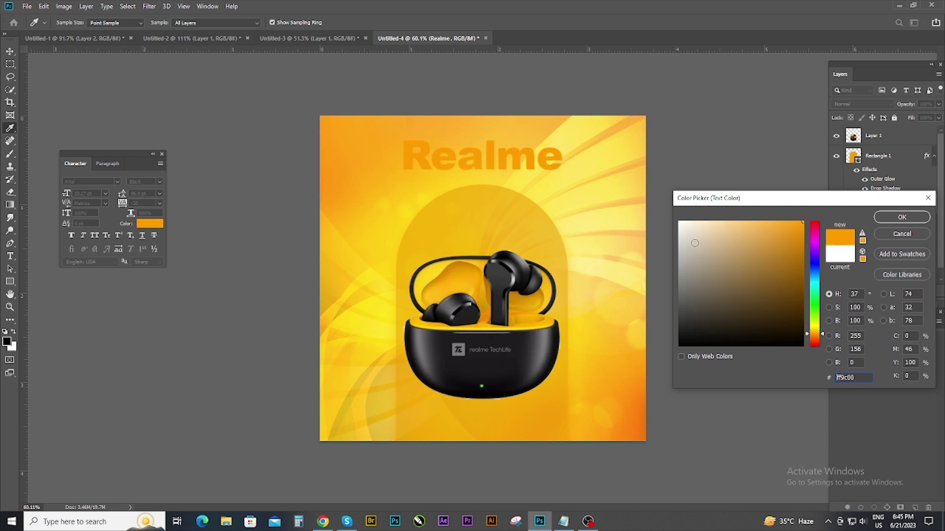
- Confirm #ff9c00 orange as the Realme headline colour
click(899, 224)
- Widen the Outer Glow around the Realme headline and apply the layer style
right_click(919, 206)
drag(837, 78, 20, 298)
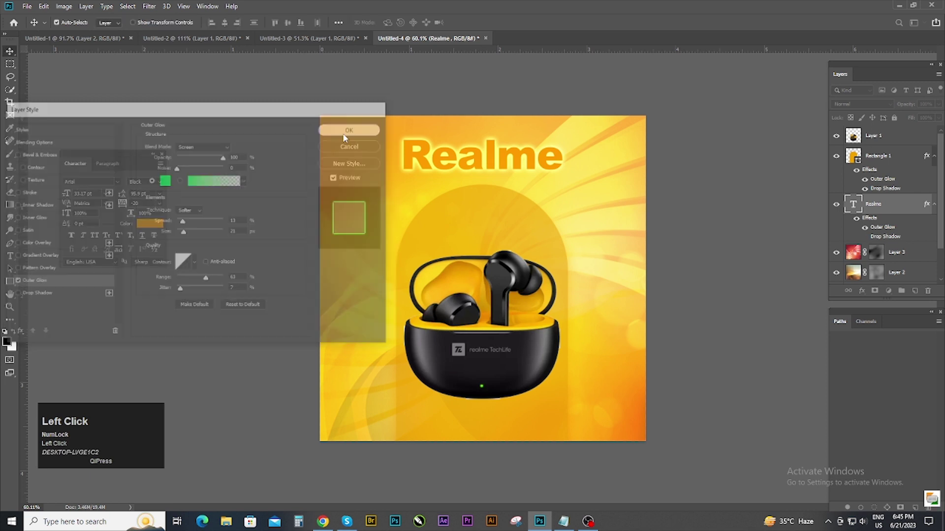
scroll(down, 3)
click(499, 167)
key(Up)
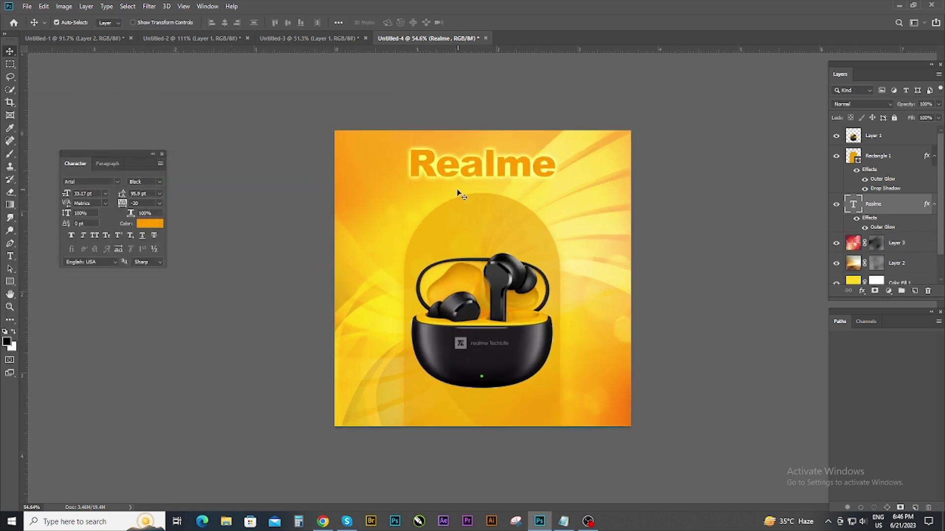
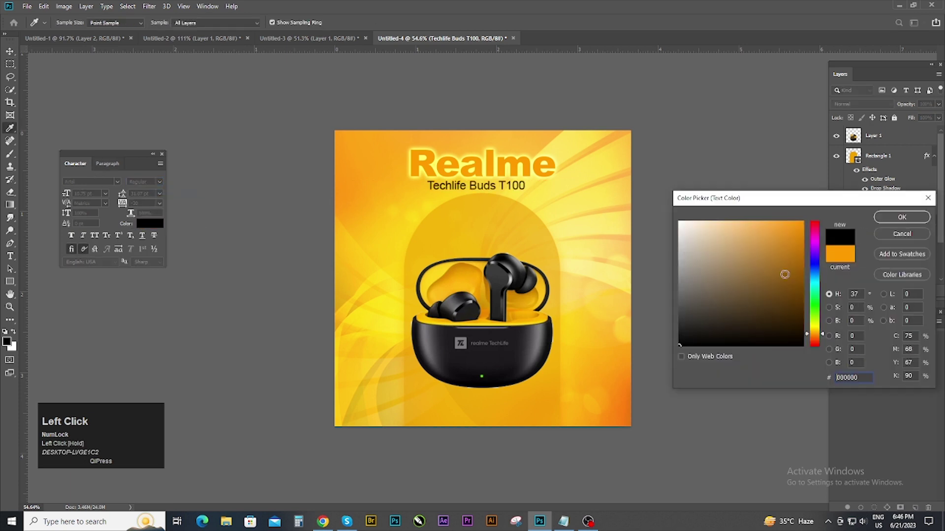
- Colour the 'Techlife Buds T100' subtitle #000000 black and commit it
scroll(up, 3)
key(ctrl+a)
click(231, 25)
key(ctrl+d)
key(Down)
scroll(down, 3)
key(Down)
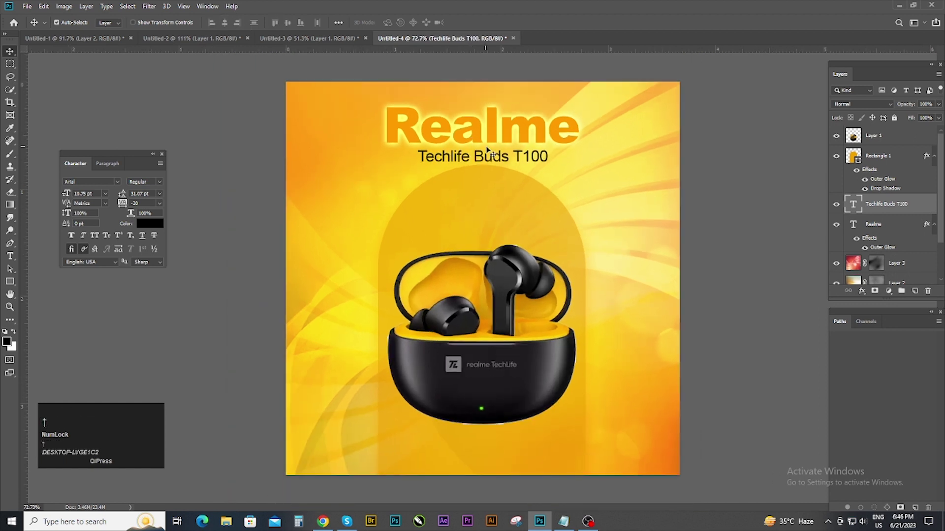
click(789, 228)
key(ctrl+a)
drag(115, 195, 167, 182)
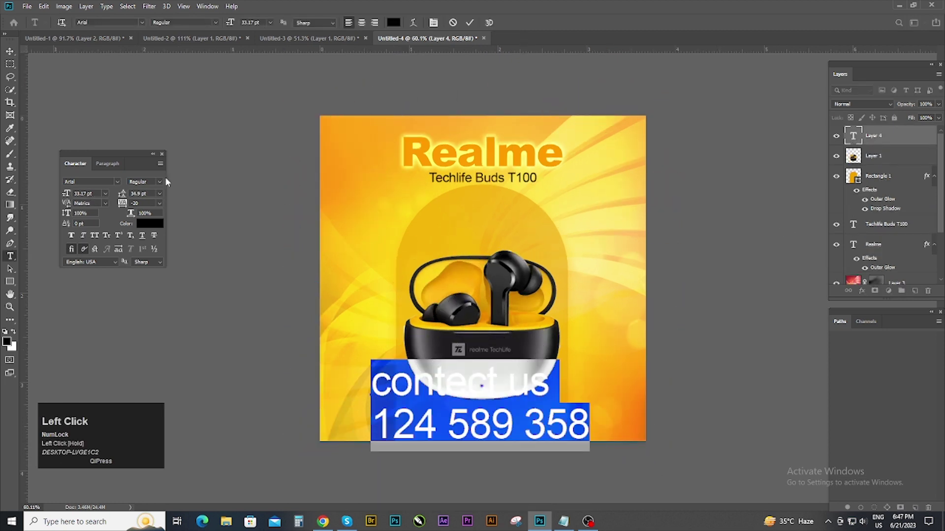
drag(63, 196, 88, 204)
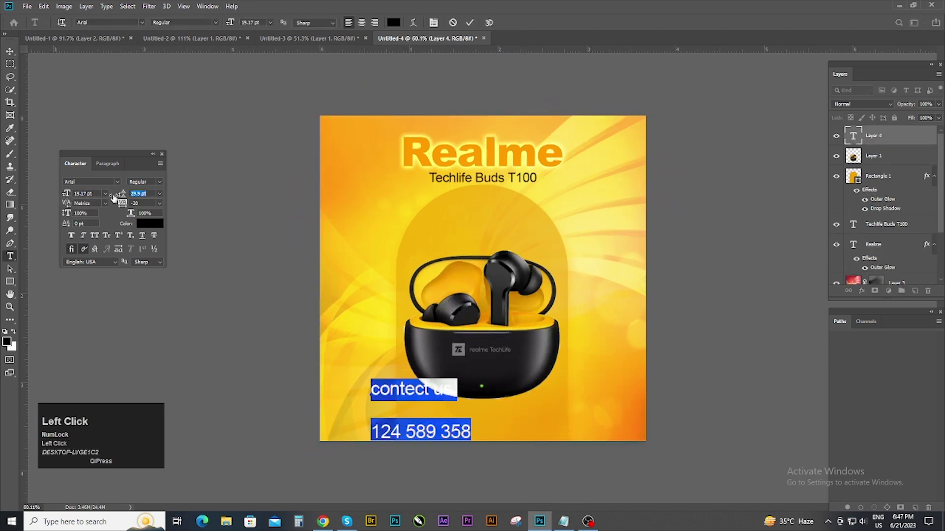
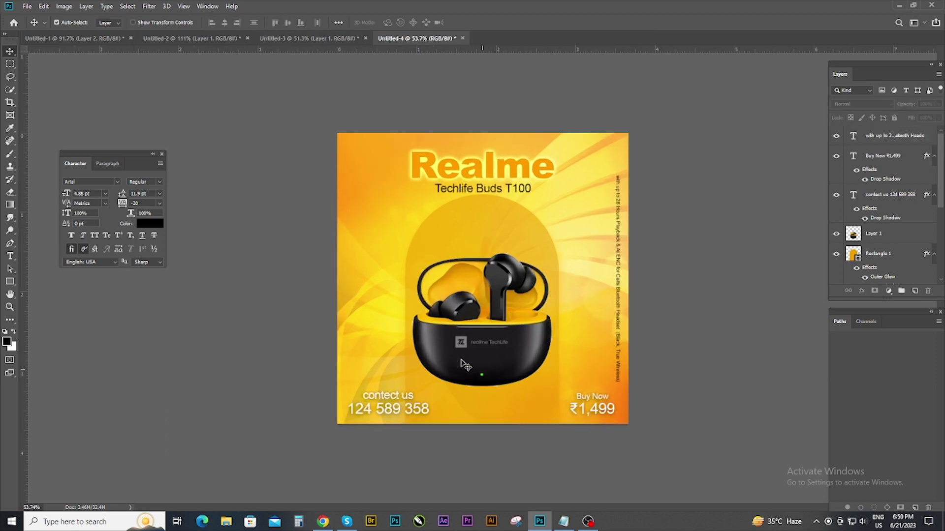
- Stamp all visible layers onto a new merged top layer (Ctrl+Alt+Shift+E)
click(163, 158)
scroll(down, 3)
scroll(up, 3)
click(897, 141)
key(ctrl+shift+alt+e)
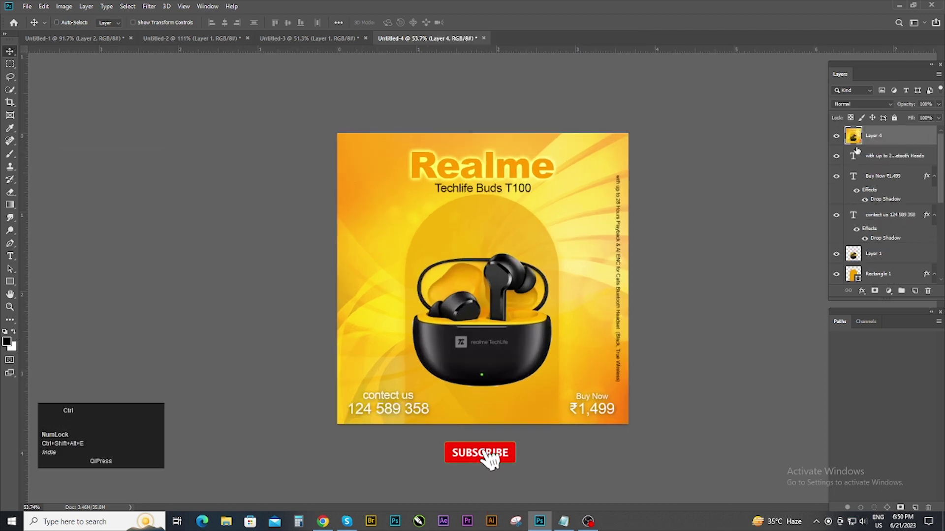
- Bring the merged poster into the Camera Raw filter for colour grading
key(ctrl+shift+a)
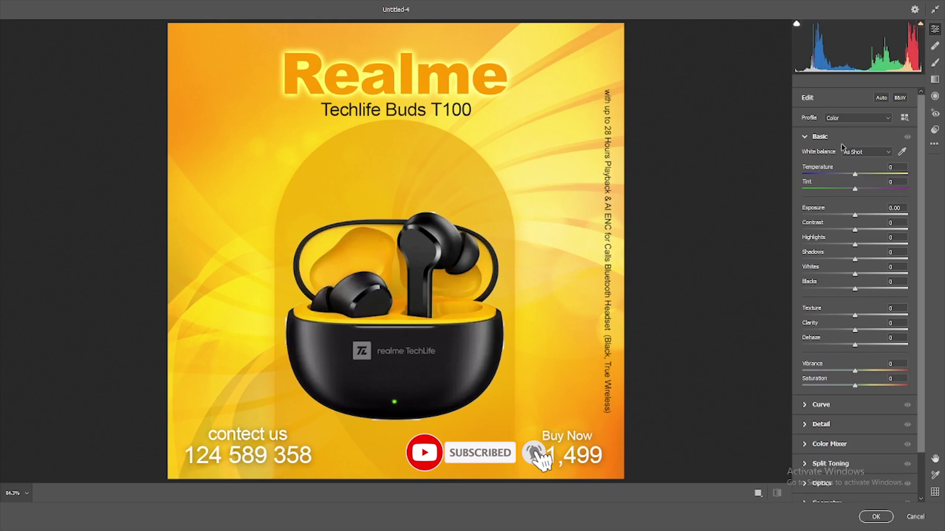
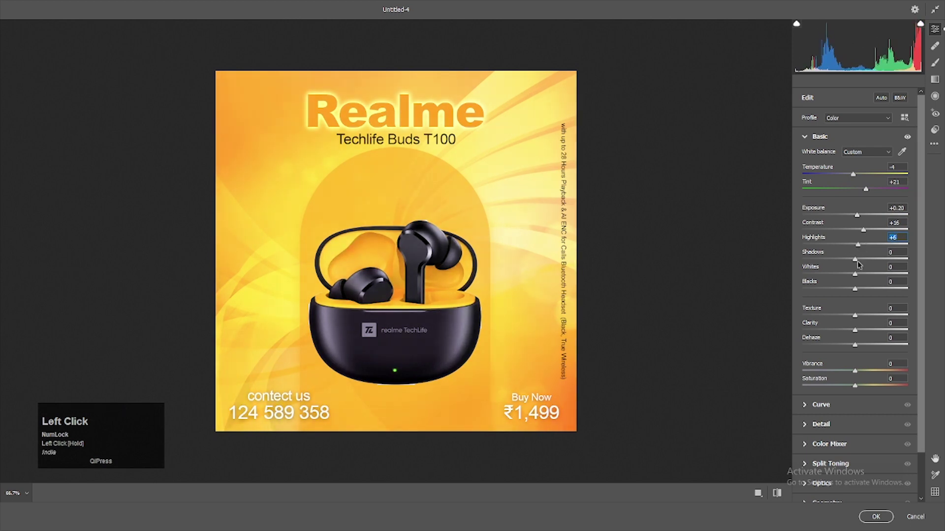
text(Jndia)
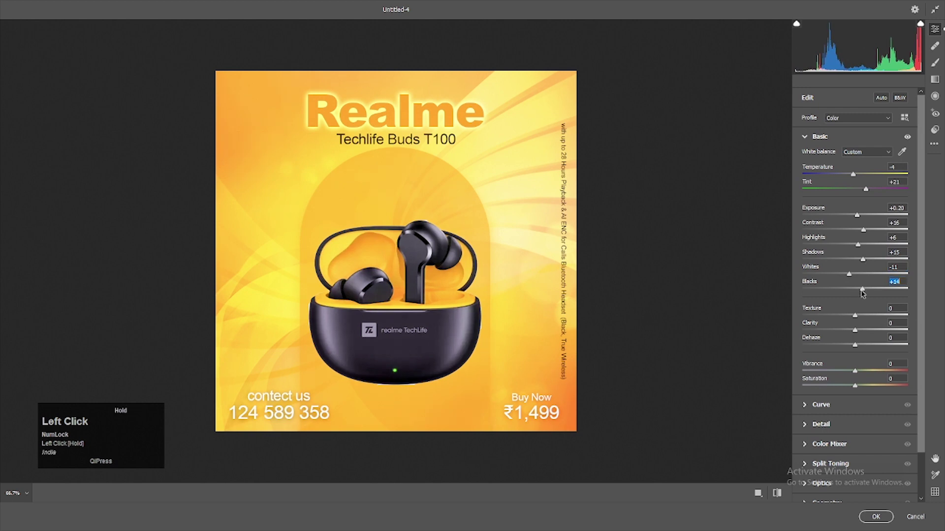